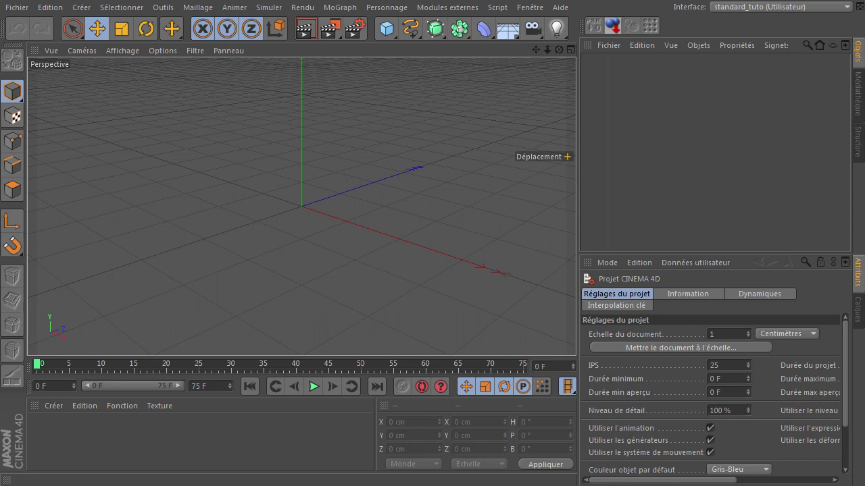
Step: Reach the Creator Studio video manager listing the channel's 563 uploaded tutorials
click(799, 213)
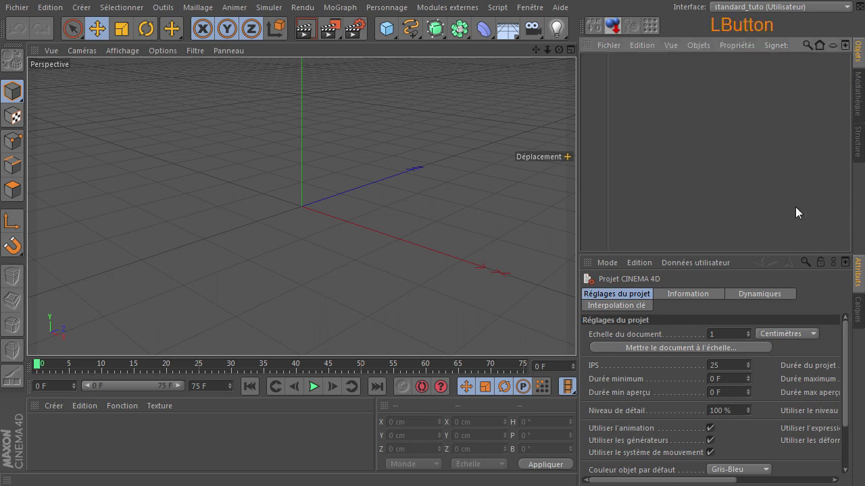
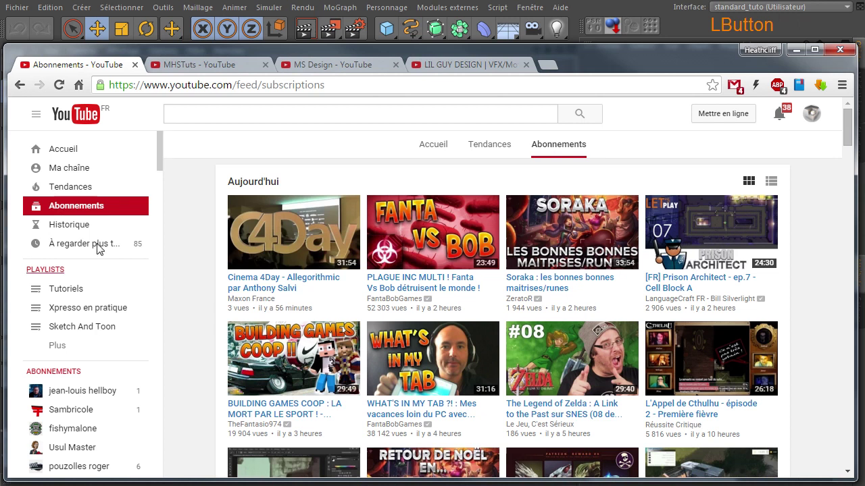
click(188, 264)
click(99, 174)
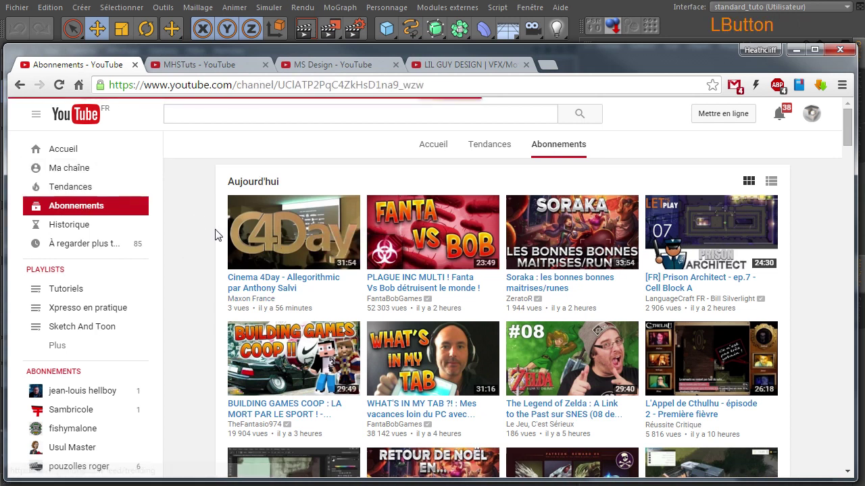
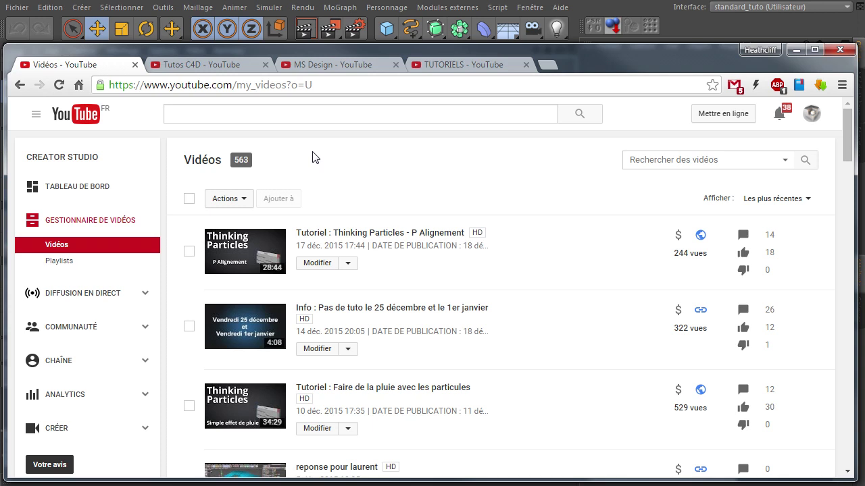
click(317, 157)
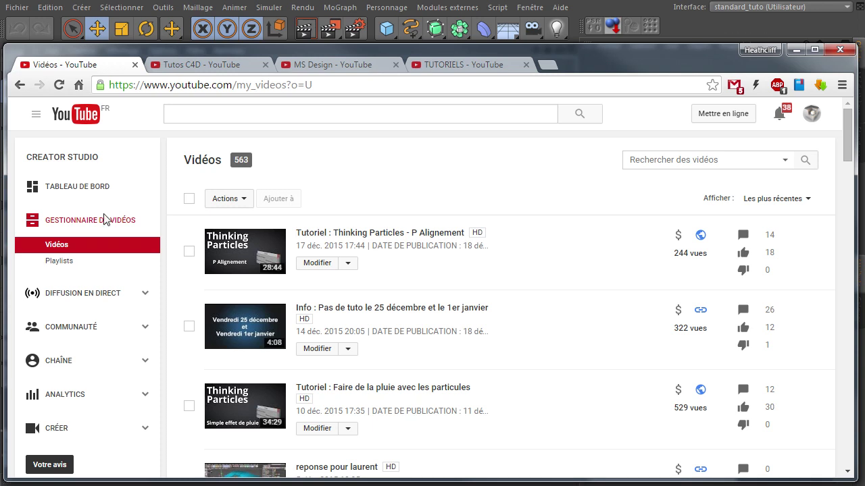
click(83, 120)
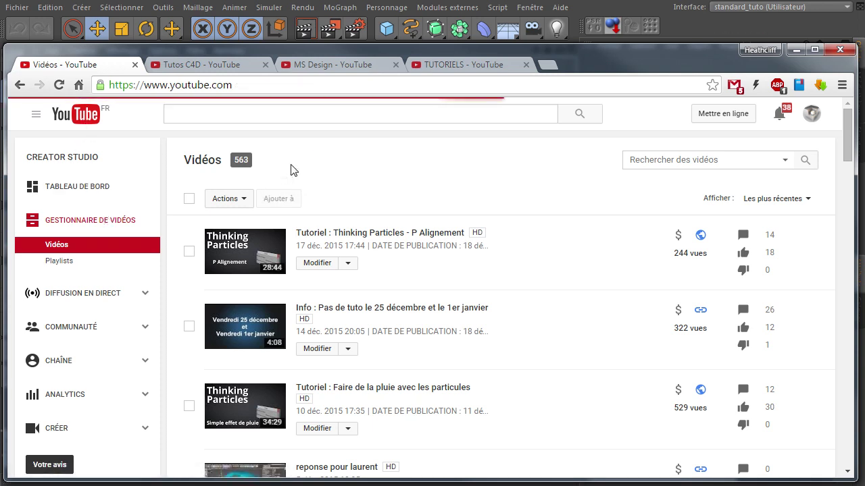
Step: Switch from the MHSTuts Tutos C4D playlist tab to the MS Design channel page
click(205, 72)
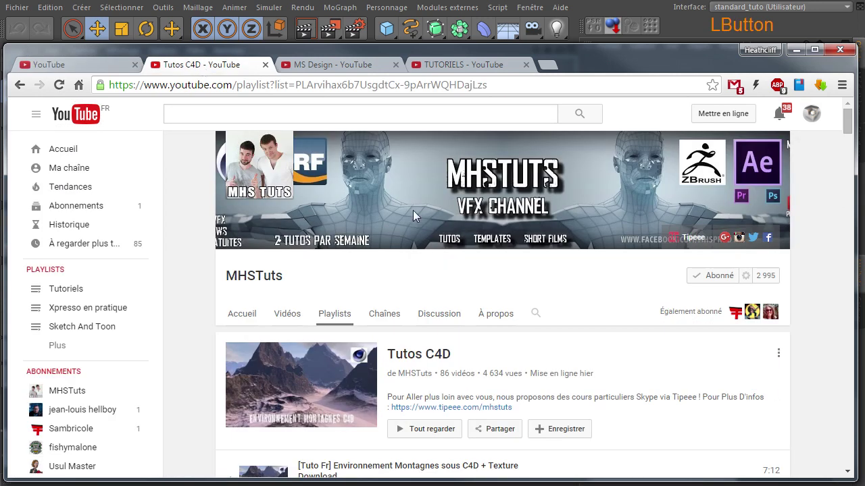
click(329, 62)
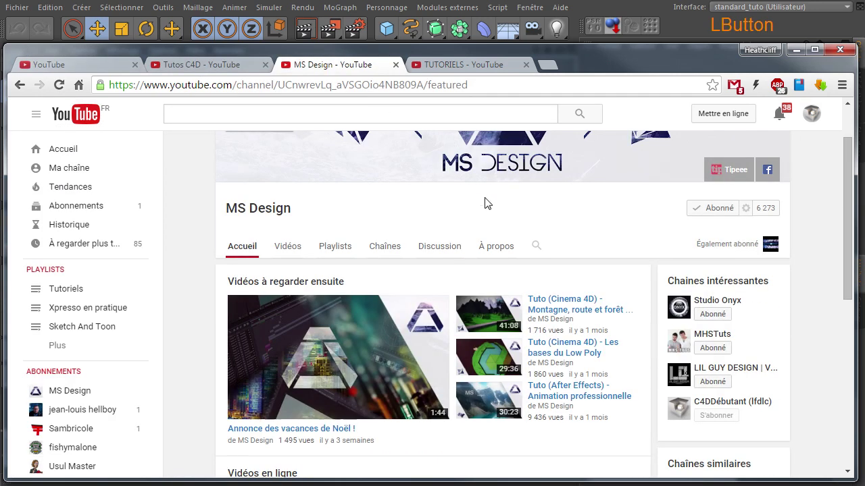
click(466, 63)
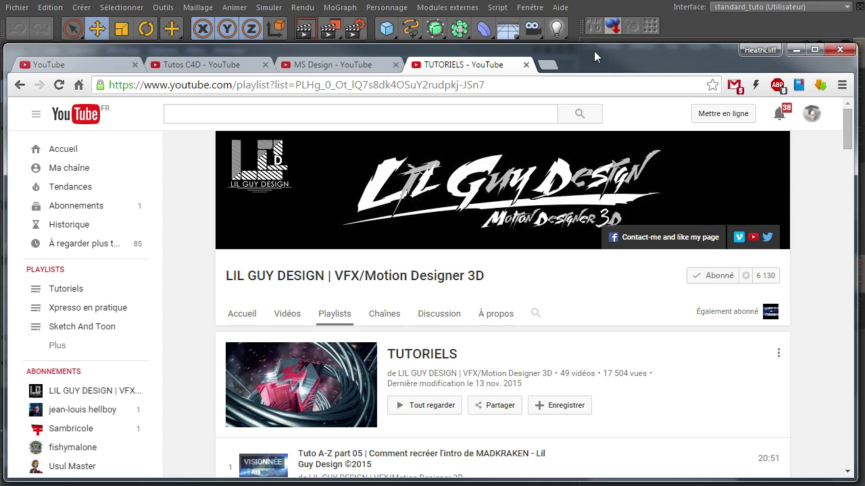
click(186, 296)
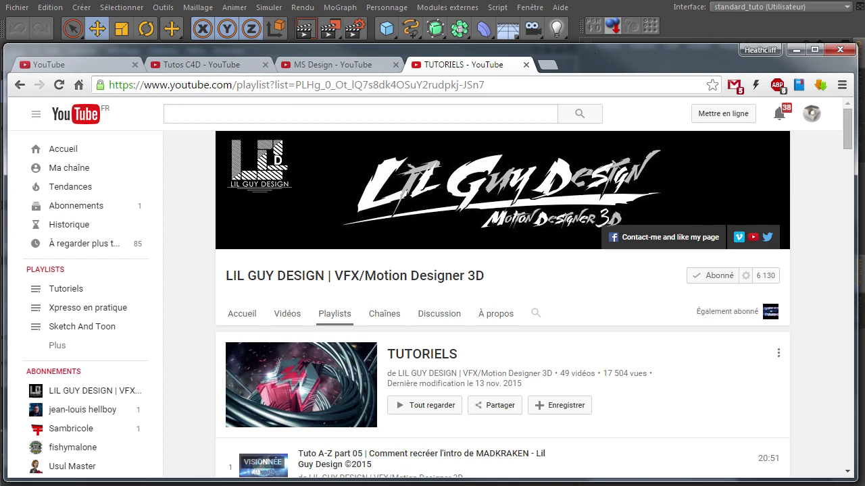